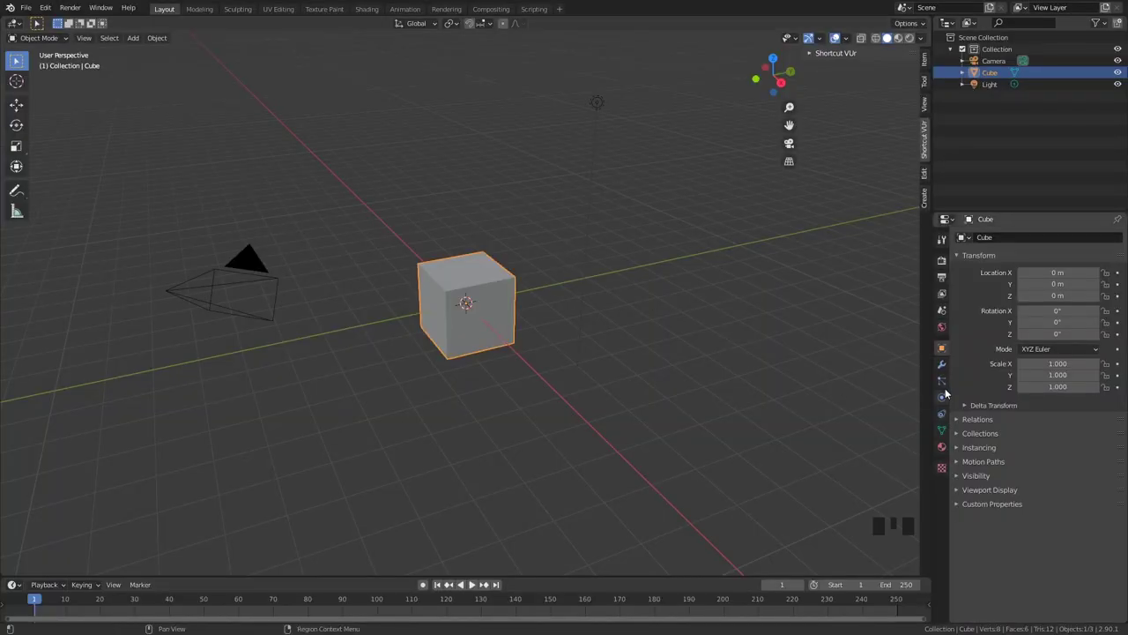
Add Fluid physics to the default cube and set its type to Domain
{"action": "left_click", "coordinate": [949, 396]}
{"action": "left_click_drag", "start_coordinate": [1082, 263], "coordinate": [615, 320]}
{"action": "scroll", "scroll_direction": "up", "scroll_amount": 3}
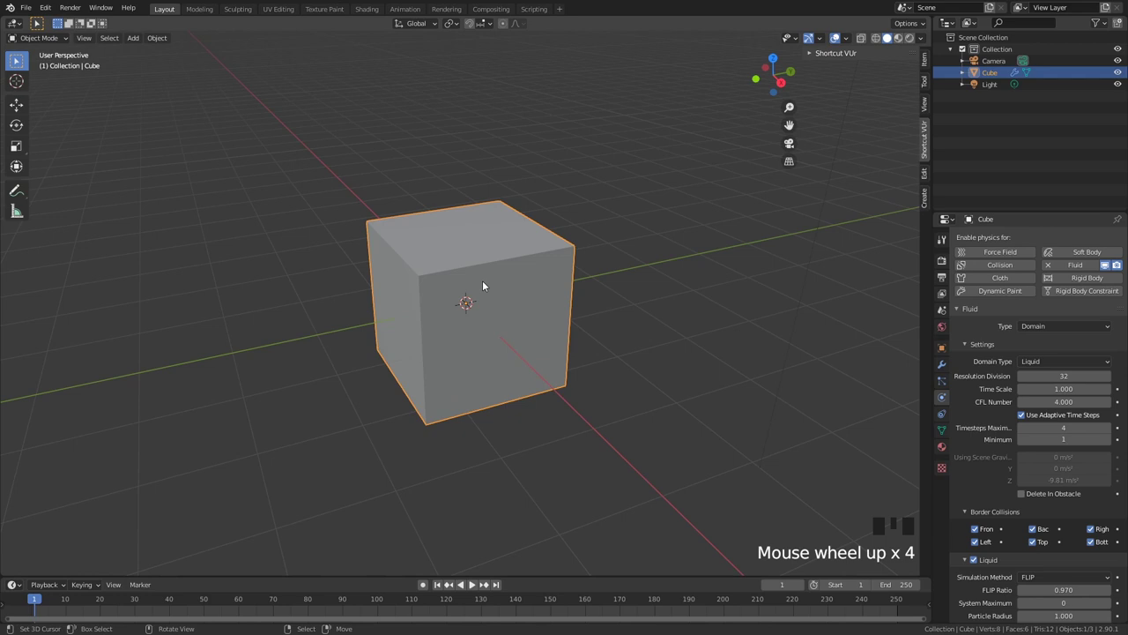
Add a UV sphere, move it up along Z near the top of the domain and scale it down, in wireframe front view
{"action": "key", "text": "shift+a"}
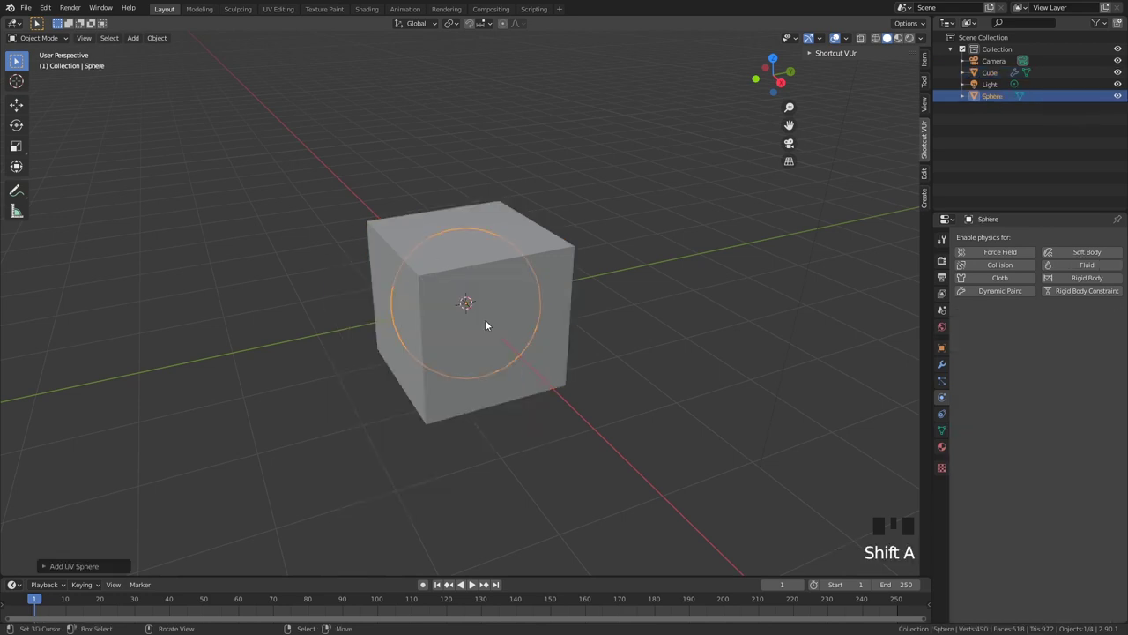
{"action": "key", "text": "KP_1"}
{"action": "key", "text": "z"}
{"action": "scroll", "scroll_direction": "up", "scroll_amount": 3}
{"action": "key", "text": "s"}
{"action": "key", "text": "g"}
{"action": "key", "text": "s"}
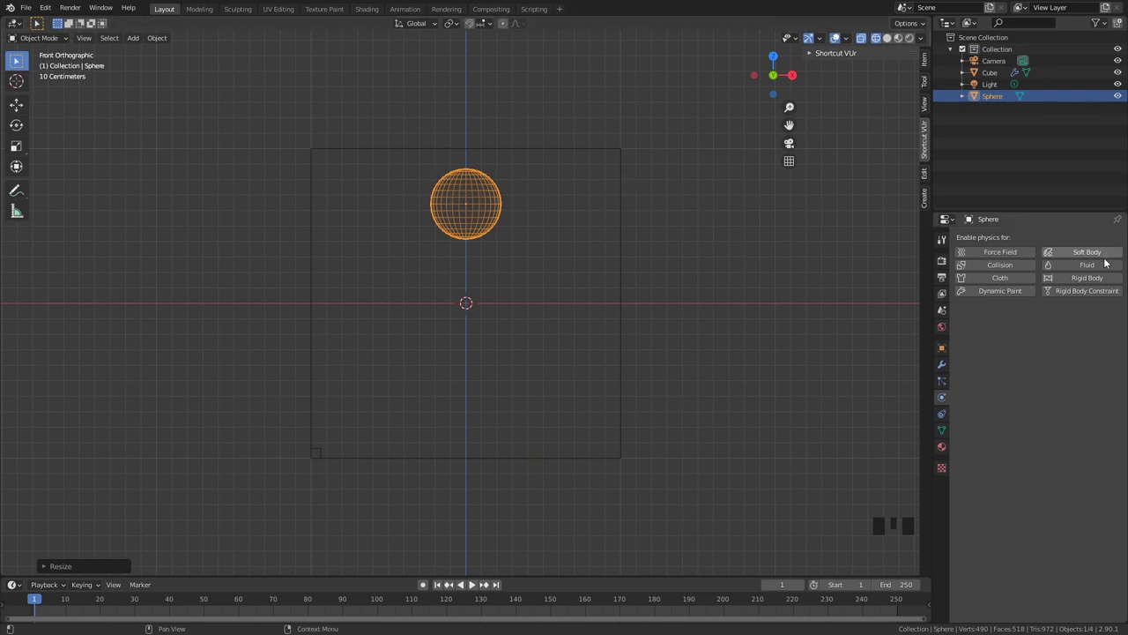
Return to a perspective view and give the sphere Fluid physics as a Flow object
{"action": "left_click_drag", "start_coordinate": [1104, 264], "coordinate": [1040, 375]}
{"action": "left_click_drag", "start_coordinate": [1040, 375], "coordinate": [707, 300]}
{"action": "left_click_drag", "start_coordinate": [707, 300], "coordinate": [626, 296]}
{"action": "right_click", "coordinate": [625, 296]}
{"action": "scroll", "scroll_direction": "down", "scroll_amount": 3}
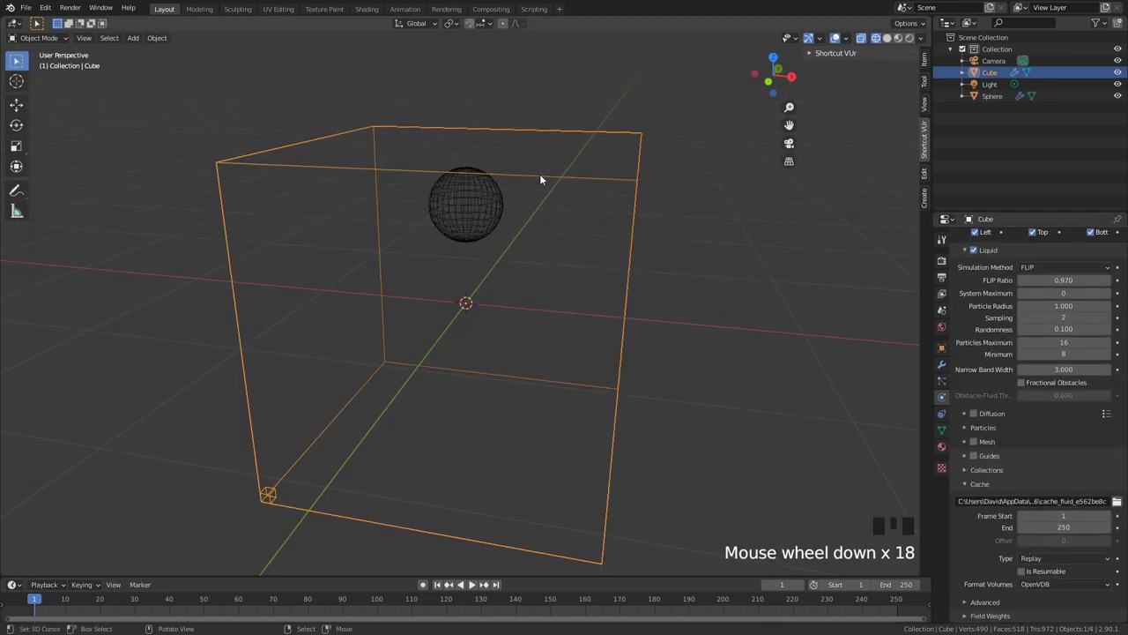
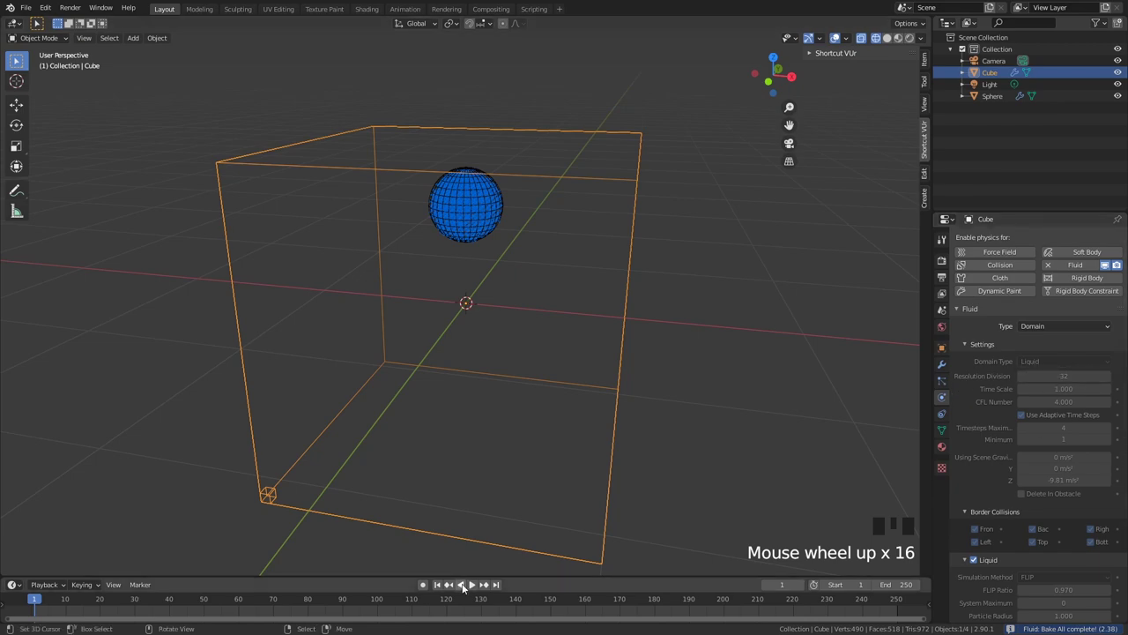
Bake the fluid with cache Frame End 50, scrub through the pour, then free the cache
{"action": "left_click_drag", "start_coordinate": [477, 588], "coordinate": [616, 405]}
{"action": "scroll", "scroll_direction": "down", "scroll_amount": 3}
{"action": "left_click", "coordinate": [979, 566]}
{"action": "scroll", "scroll_direction": "down", "scroll_amount": 3}
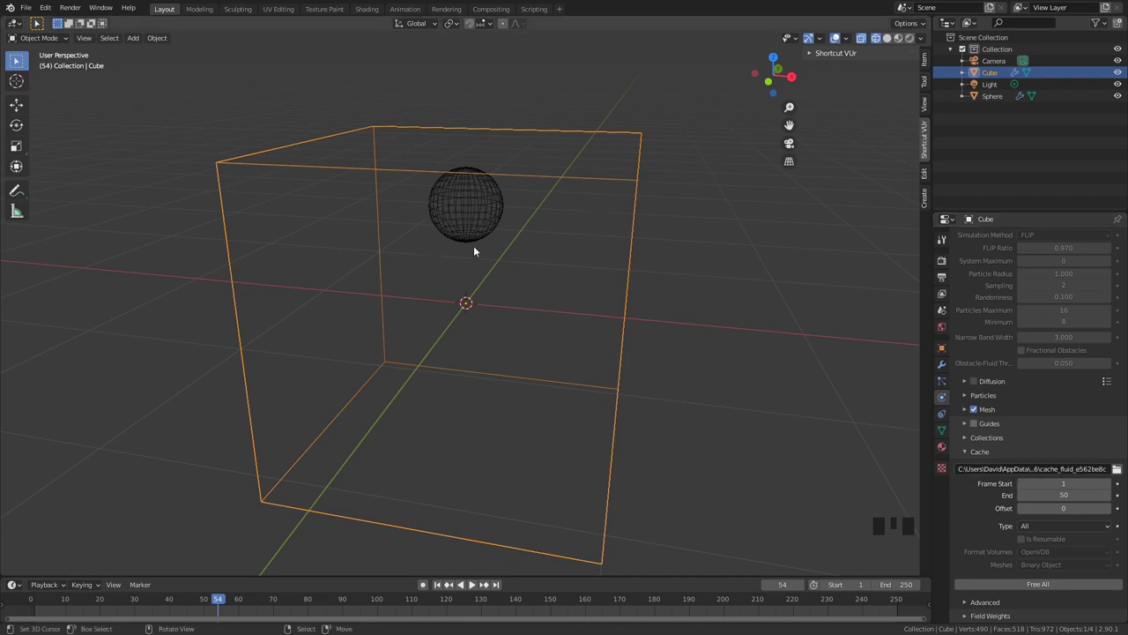
Select the sphere, cancel a sideways move, and keyframe its location at frame 1
{"action": "right_click", "coordinate": [475, 229]}
{"action": "key", "text": "g"}
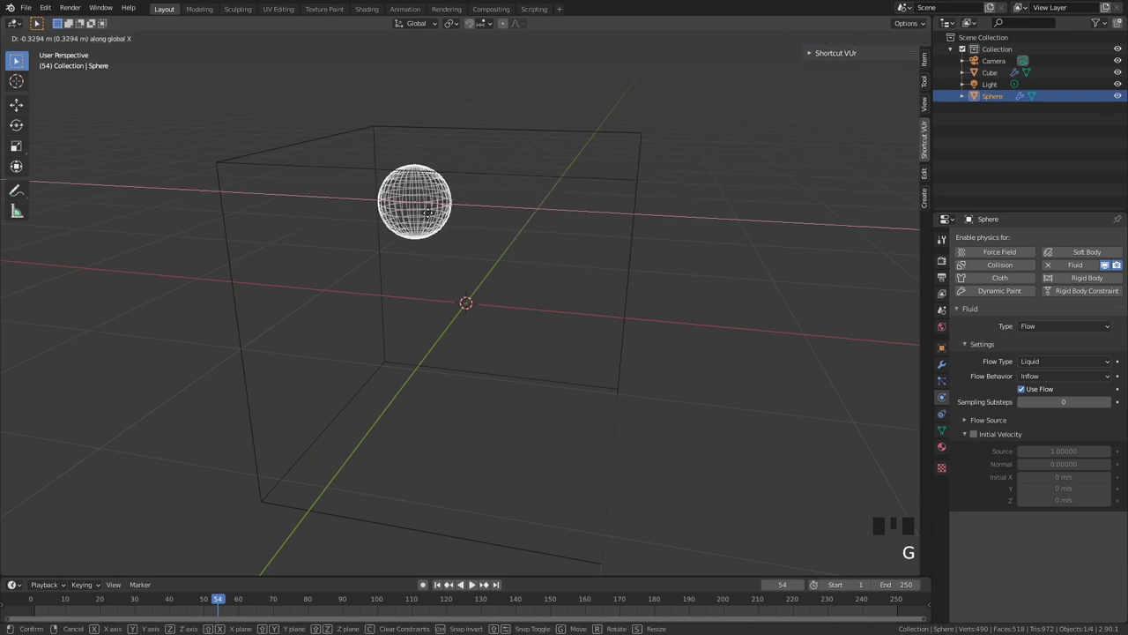
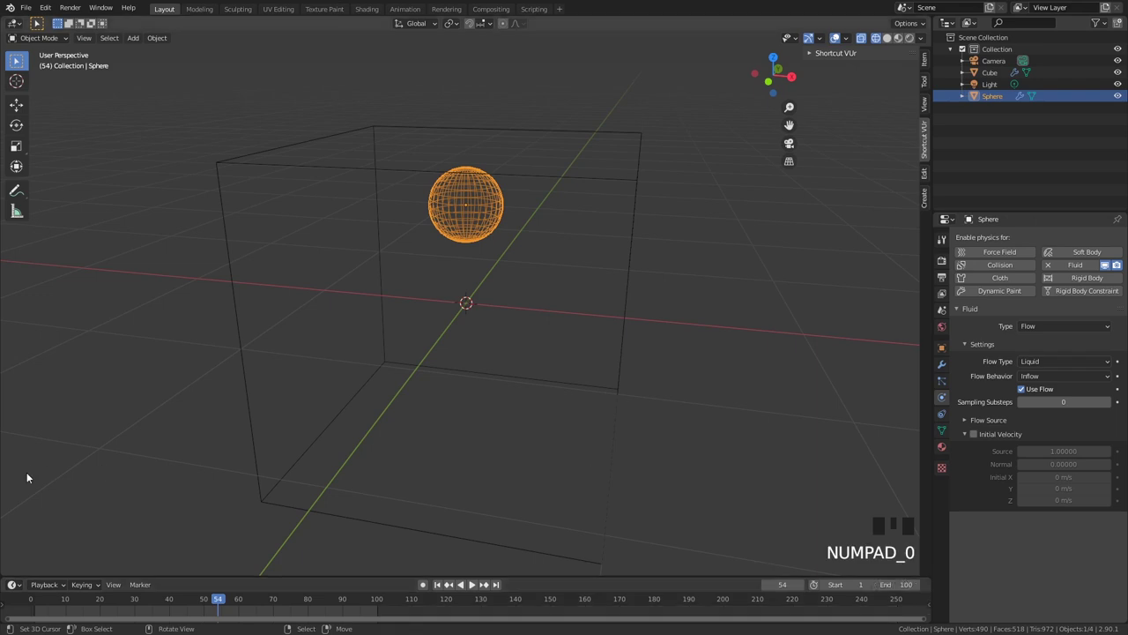
{"action": "left_click_drag", "start_coordinate": [42, 603], "coordinate": [552, 185]}
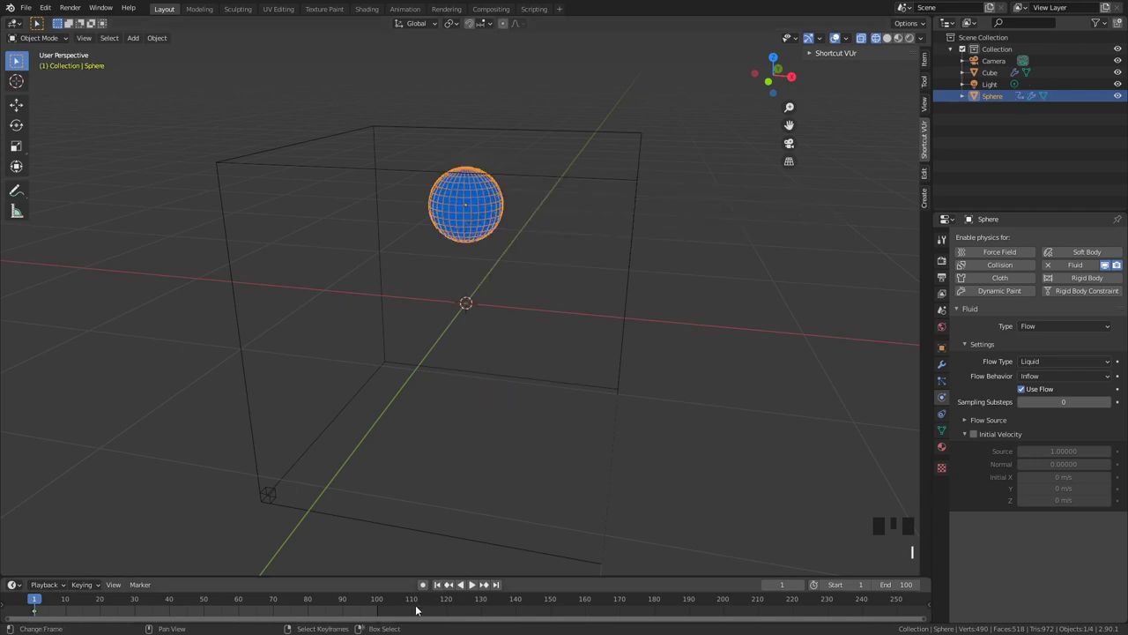
Jump to frame 100 and insert a second location keyframe for the sphere
{"action": "left_click_drag", "start_coordinate": [382, 606], "coordinate": [614, 210]}
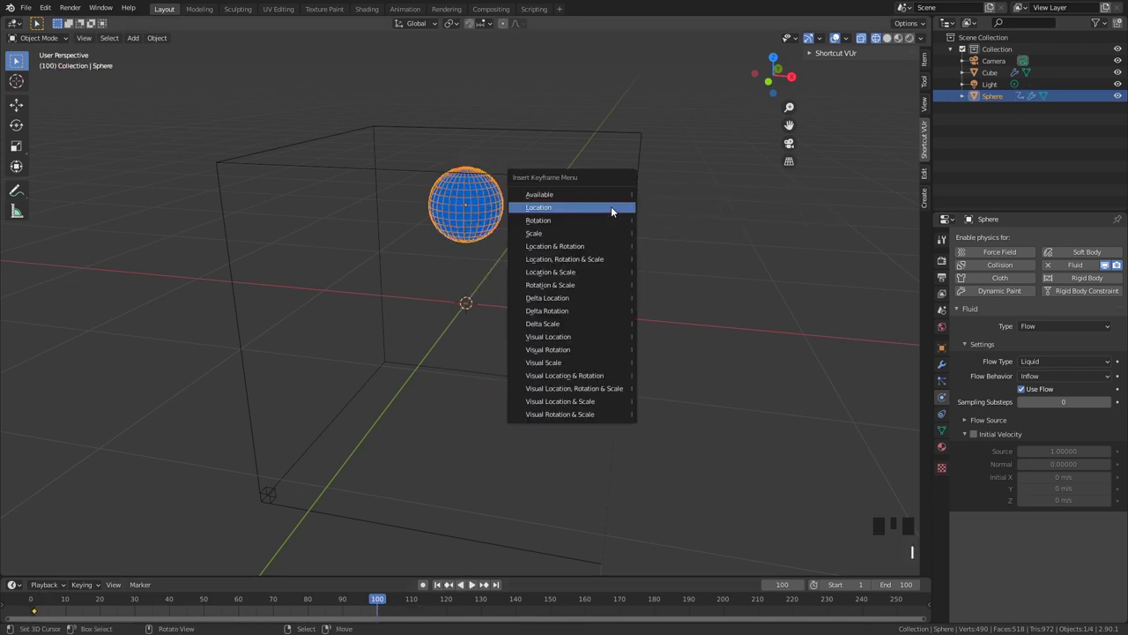
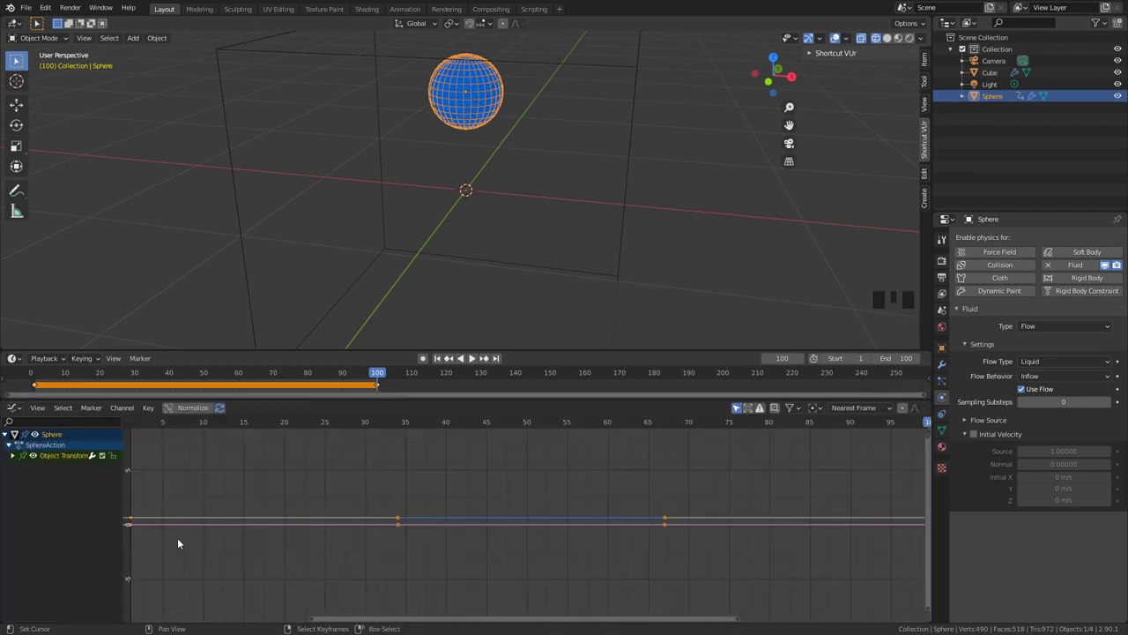
In the Graph Editor add a Noise modifier to the sphere's X Location curve and re-bake the fluid
{"action": "left_click", "coordinate": [14, 457]}
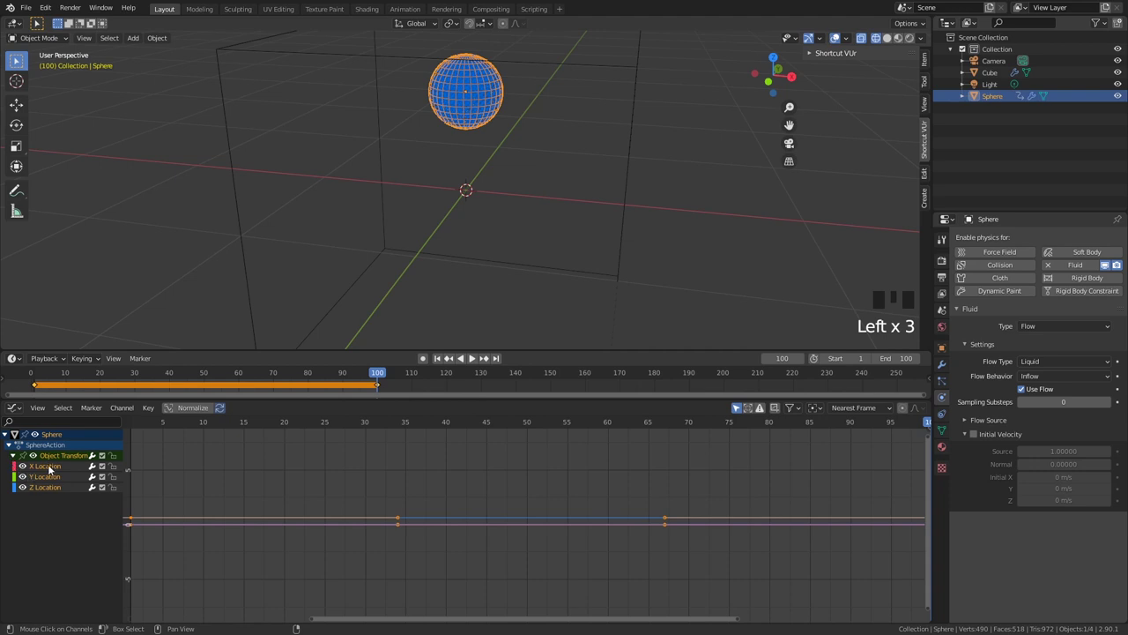
{"action": "left_click", "coordinate": [57, 465]}
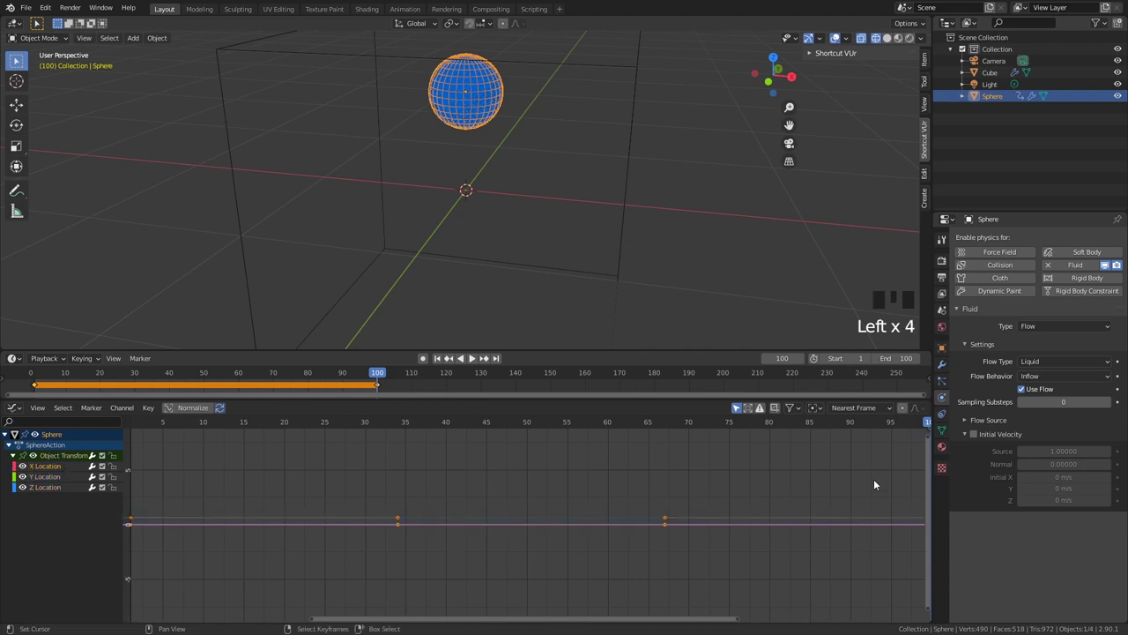
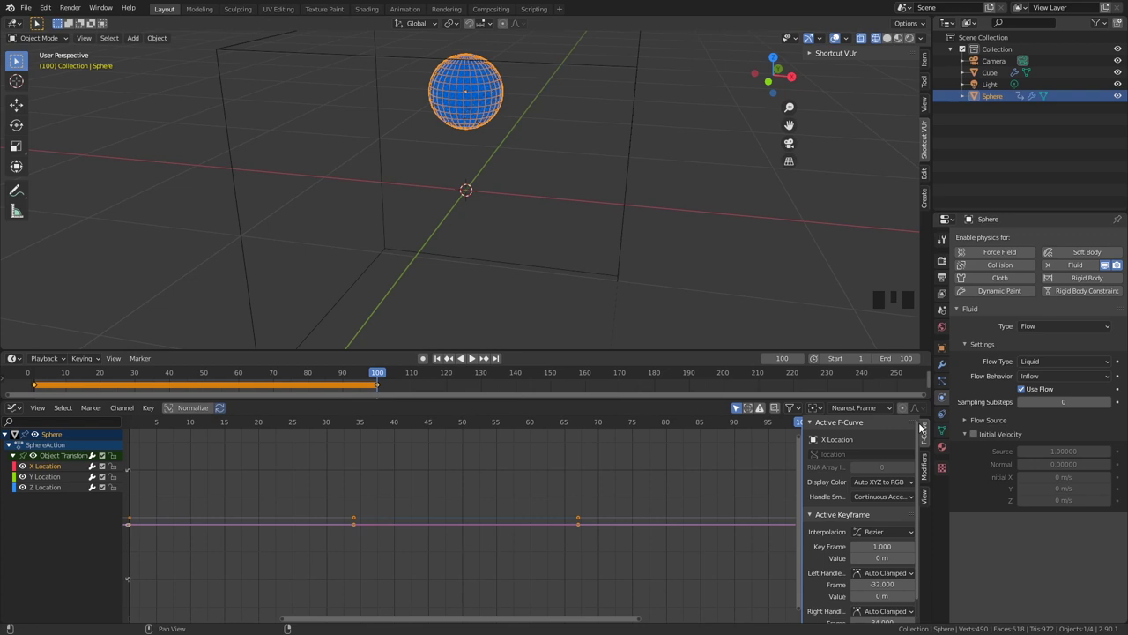
{"action": "left_click", "coordinate": [930, 466]}
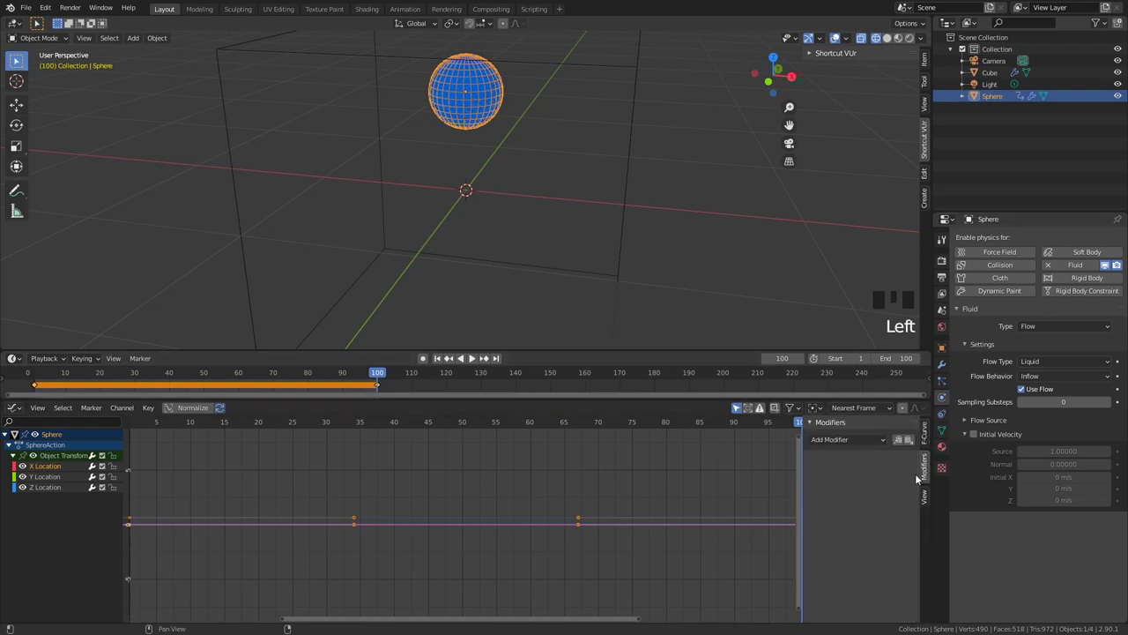
{"action": "left_click_drag", "start_coordinate": [858, 441], "coordinate": [120, 525]}
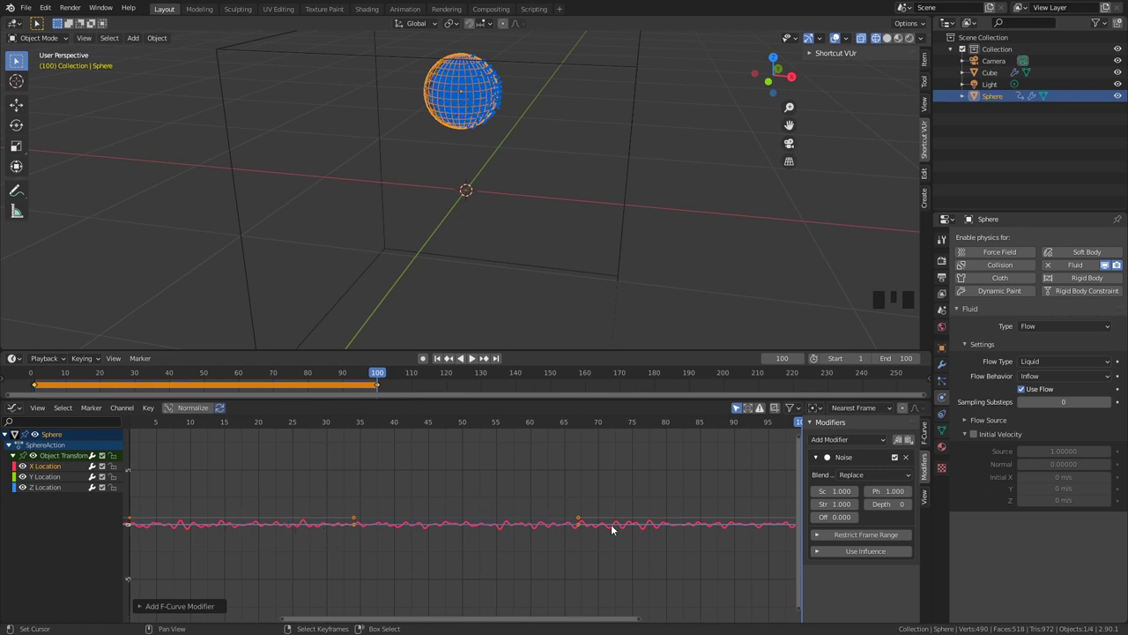
{"action": "scroll", "scroll_direction": "down", "scroll_amount": 3}
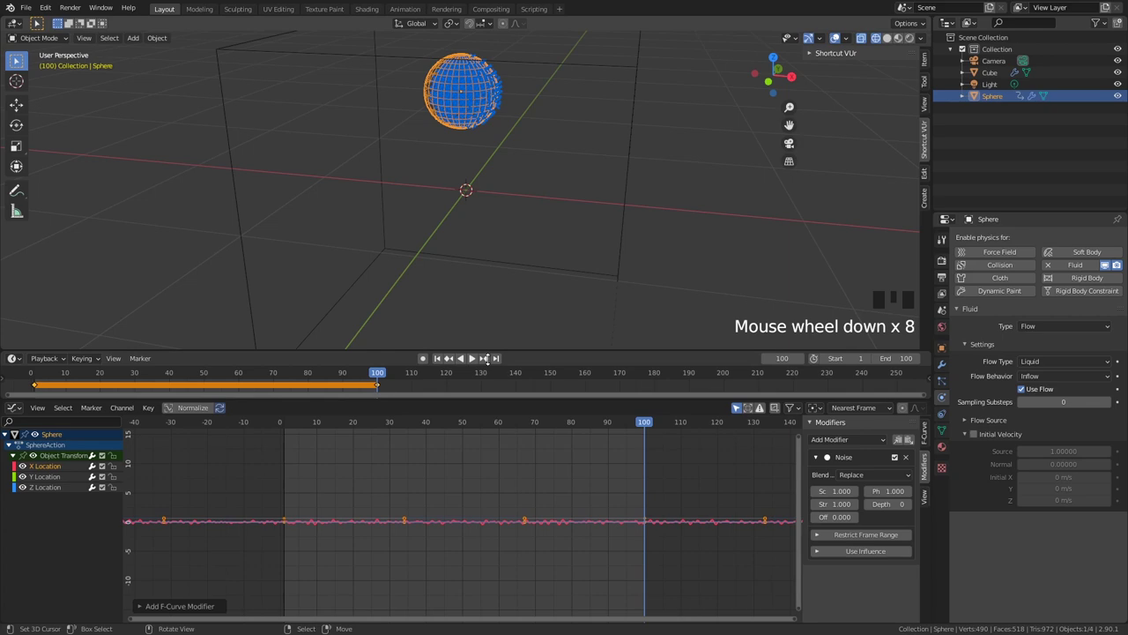
{"action": "left_click_drag", "start_coordinate": [479, 359], "coordinate": [495, 112]}
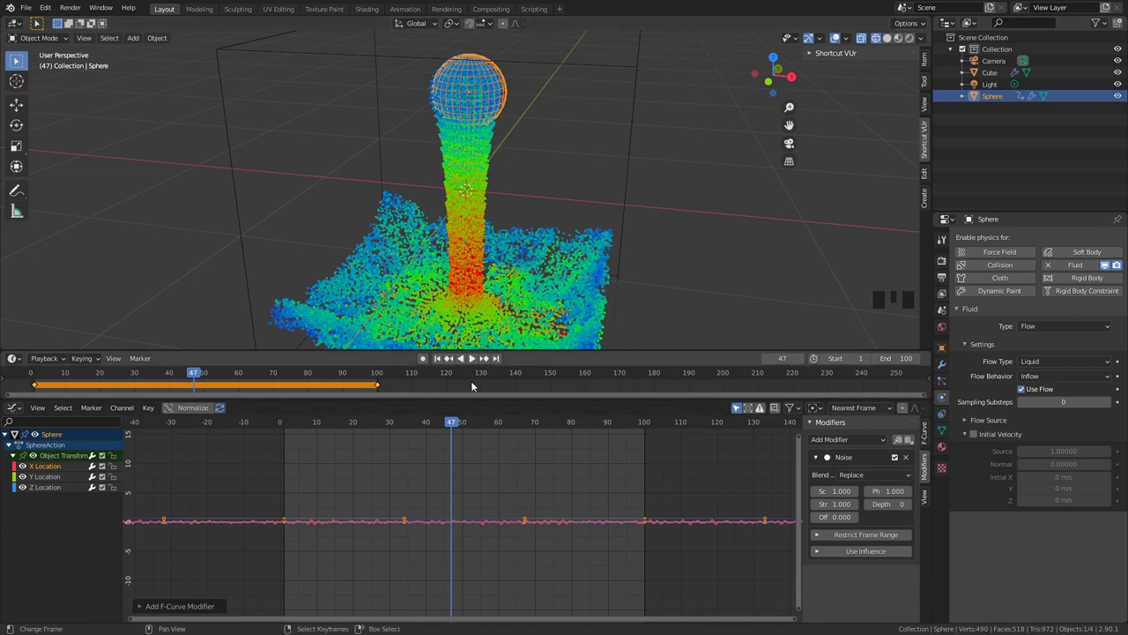
{"action": "left_click", "coordinate": [477, 363]}
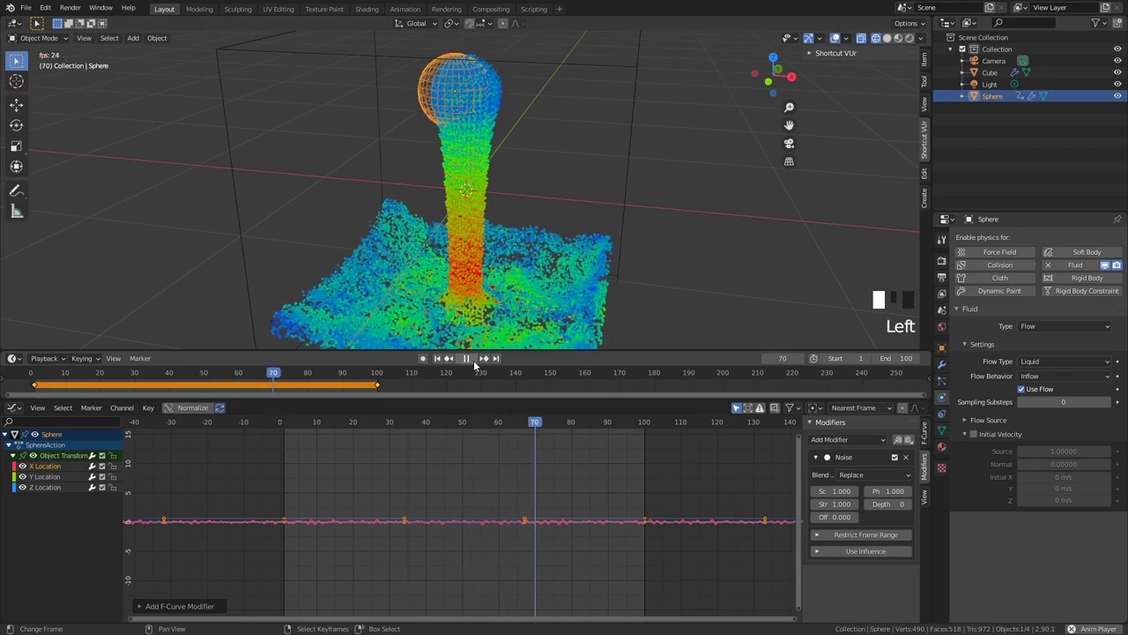
{"action": "left_click_drag", "start_coordinate": [477, 362], "coordinate": [816, 445]}
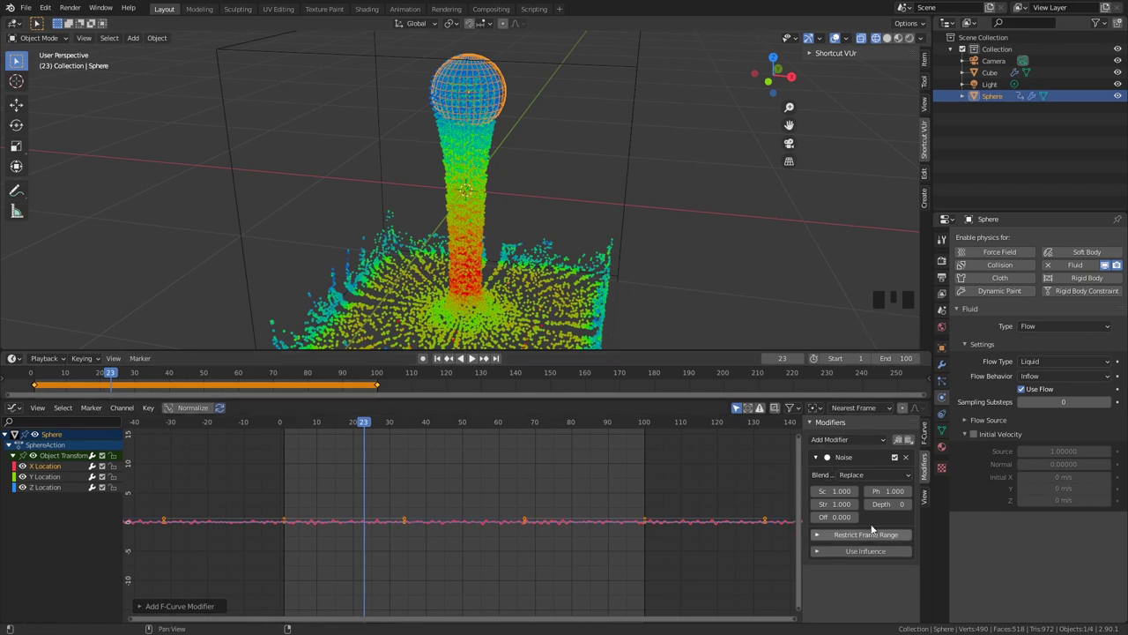
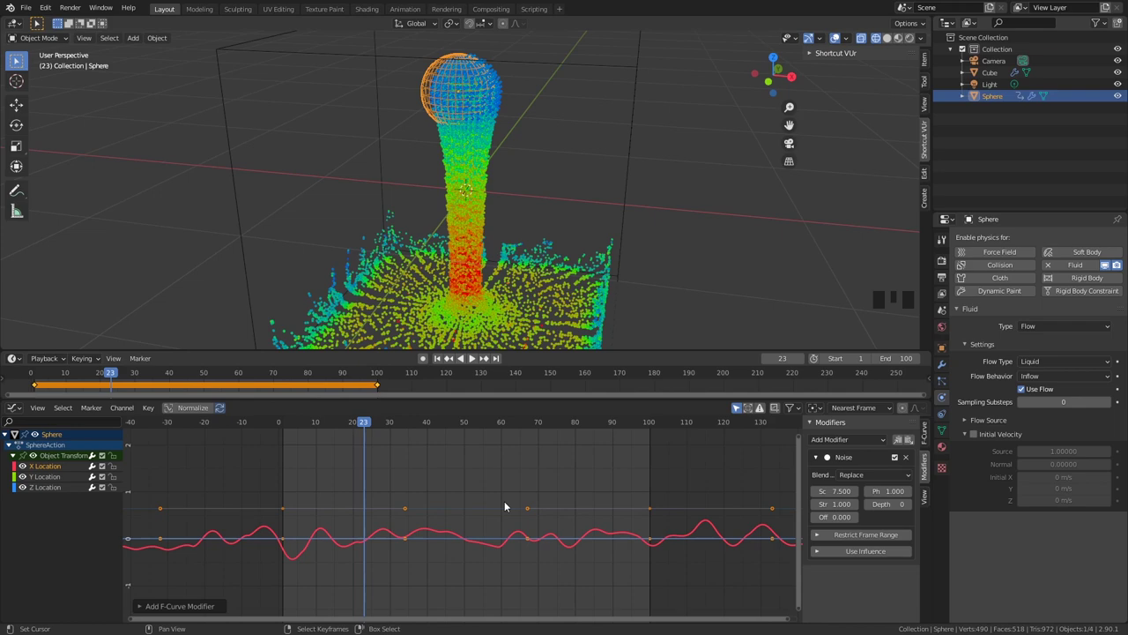
Widen the swing of the sphere's X Location wobble curve in the Graph Editor
{"action": "left_click_drag", "start_coordinate": [283, 419], "coordinate": [478, 360]}
{"action": "left_click_drag", "start_coordinate": [476, 363], "coordinate": [355, 435]}
{"action": "left_click_drag", "start_coordinate": [305, 417], "coordinate": [475, 364]}
{"action": "left_click_drag", "start_coordinate": [474, 365], "coordinate": [850, 478]}
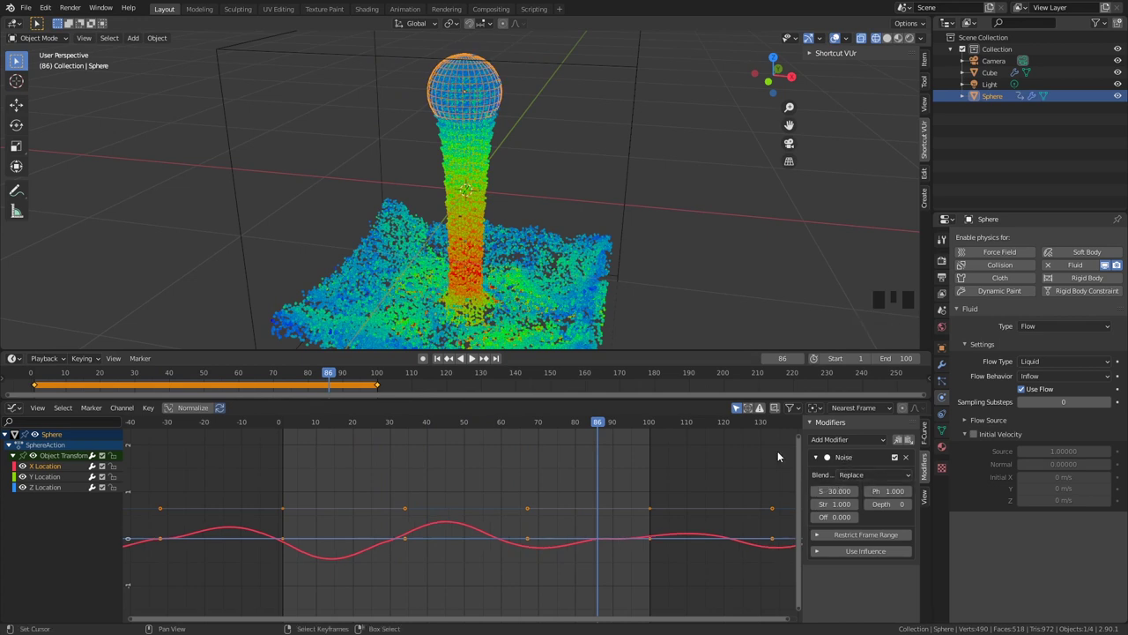
{"action": "scroll", "scroll_direction": "down", "scroll_amount": 3}
Scrub the particle pour from the front view, then orbit back to perspective
{"action": "key", "text": "KP_1"}
{"action": "left_click_drag", "start_coordinate": [320, 424], "coordinate": [357, 398]}
{"action": "left_click_drag", "start_coordinate": [344, 425], "coordinate": [565, 448]}
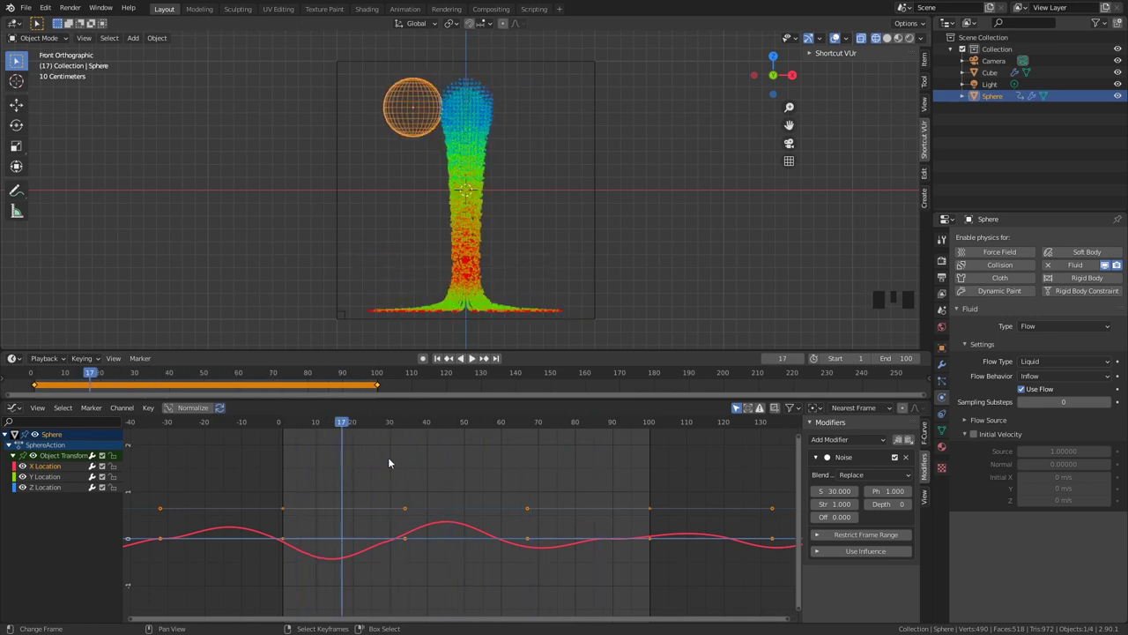
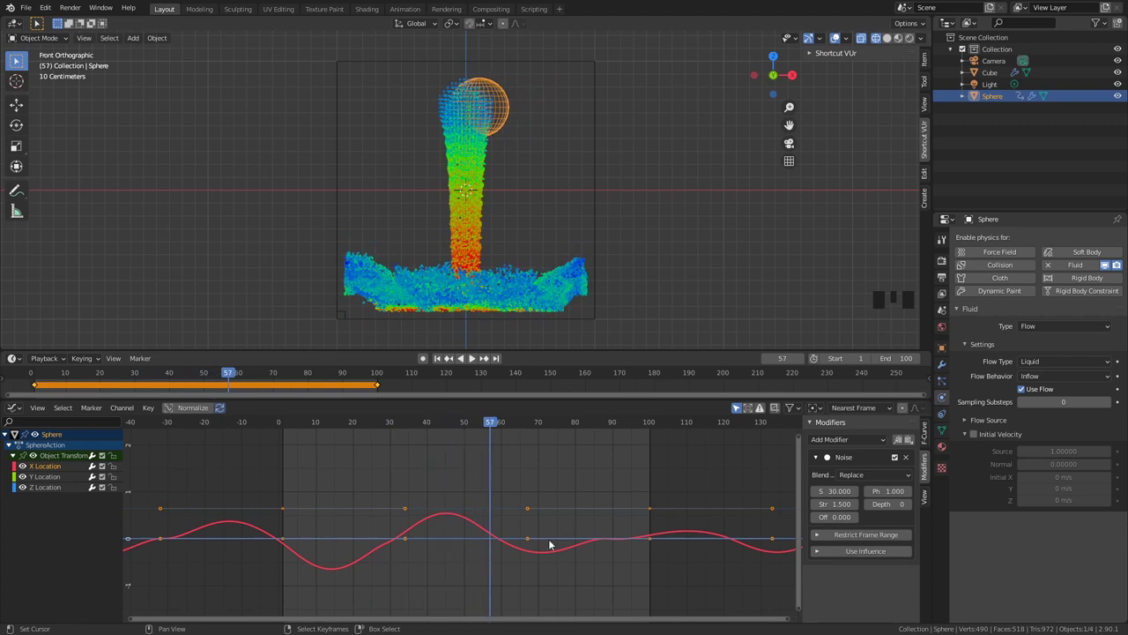
{"action": "left_click_drag", "start_coordinate": [464, 422], "coordinate": [586, 196]}
{"action": "scroll", "scroll_direction": "down", "scroll_amount": 3}
{"action": "left_click_drag", "start_coordinate": [636, 166], "coordinate": [572, 153]}
Free the domain's fluid cache, enable Mesh, and Bake All so the liquid shows as a surface
{"action": "right_click", "coordinate": [571, 153]}
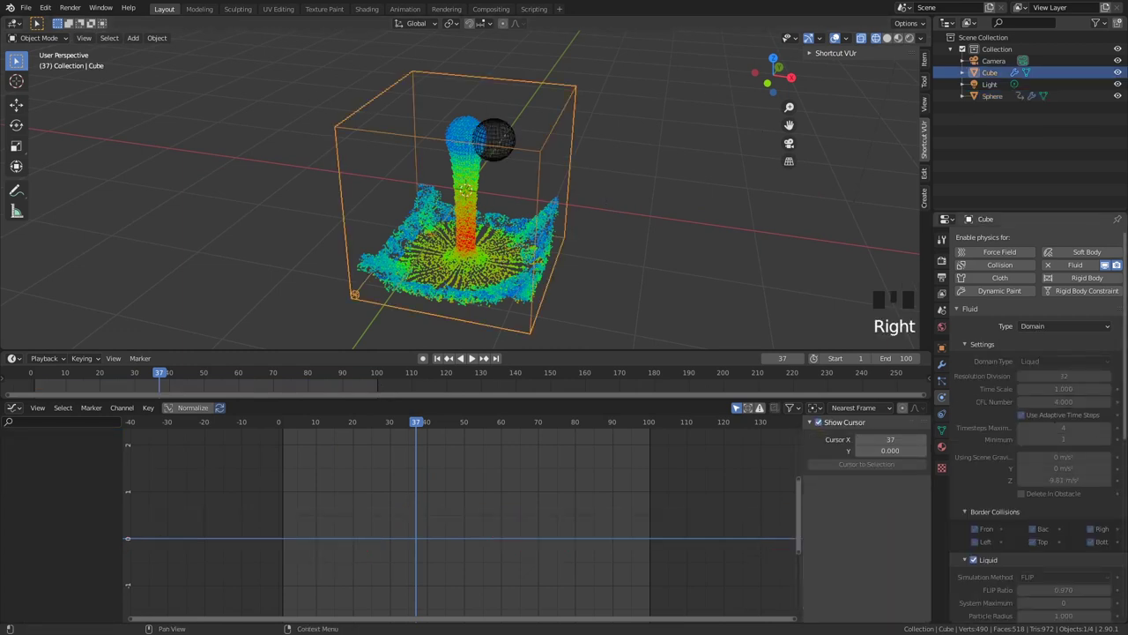
{"action": "scroll", "scroll_direction": "down", "scroll_amount": 3}
{"action": "scroll", "scroll_direction": "down", "scroll_amount": 3}
{"action": "left_click_drag", "start_coordinate": [1039, 591], "coordinate": [1081, 451]}
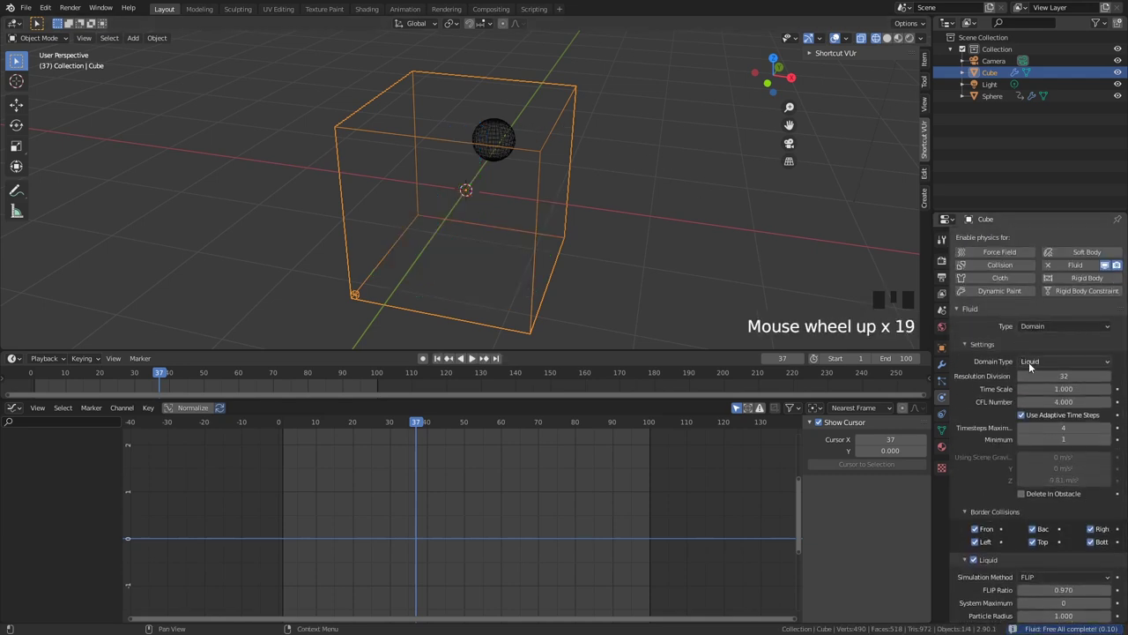
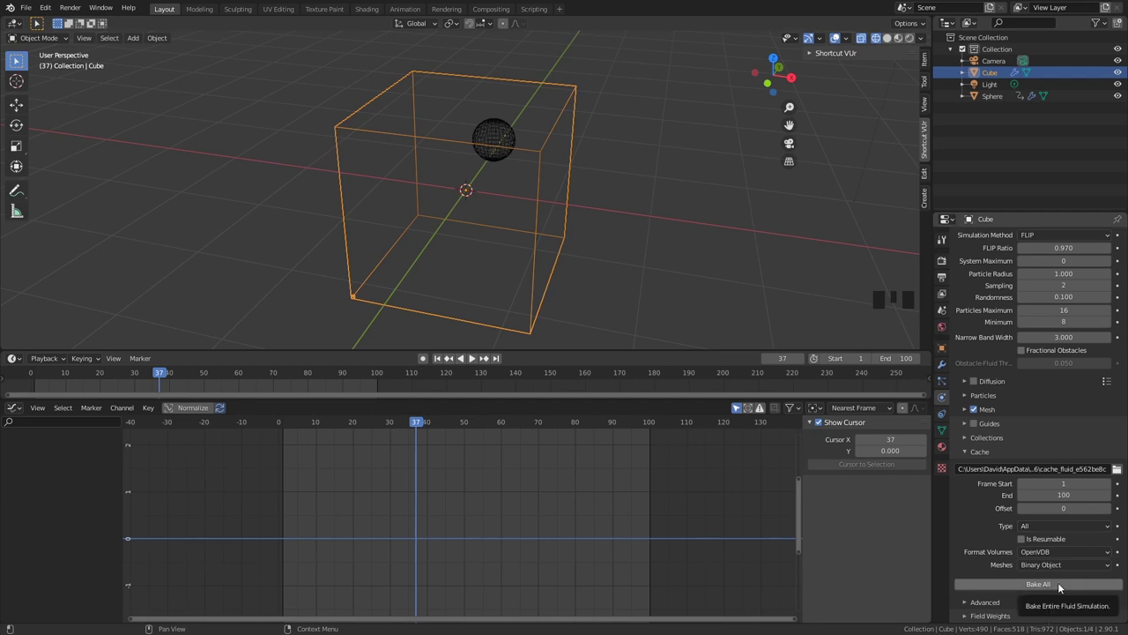
{"action": "right_click", "coordinate": [888, 40]}
{"action": "left_click", "coordinate": [889, 40]}
Zoom in on the liquid mesh, shade it smooth, and rename the objects fluid and fluid_flow
{"action": "left_click_drag", "start_coordinate": [598, 188], "coordinate": [463, 440]}
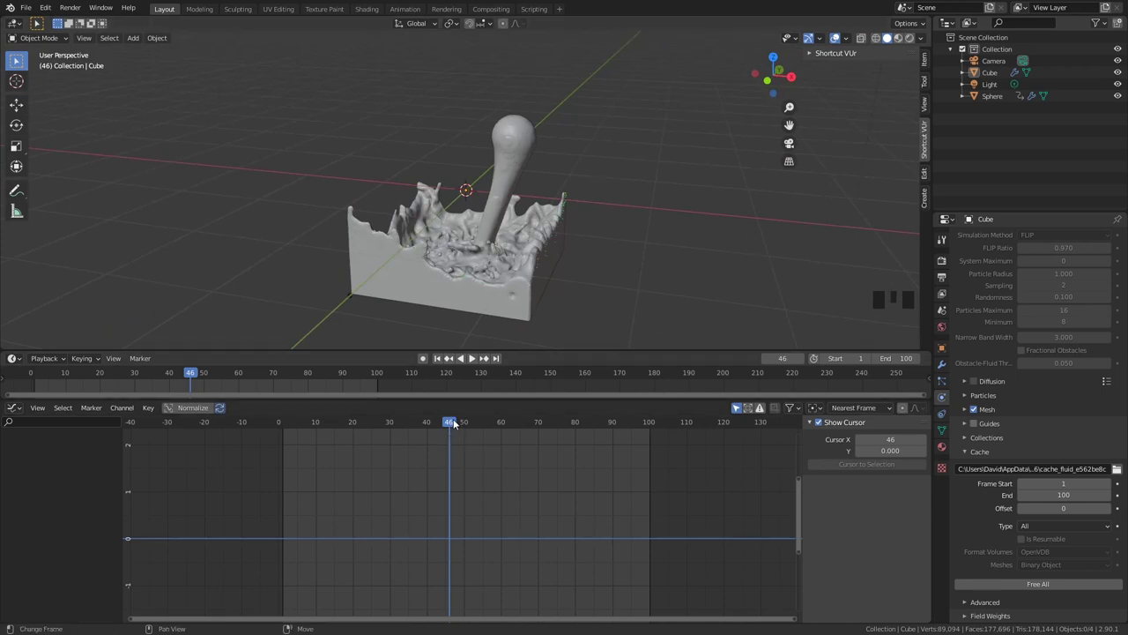
{"action": "left_click_drag", "start_coordinate": [663, 215], "coordinate": [606, 224]}
{"action": "scroll", "scroll_direction": "up", "scroll_amount": 3}
{"action": "scroll", "scroll_direction": "up", "scroll_amount": 3}
{"action": "right_click", "coordinate": [623, 205]}
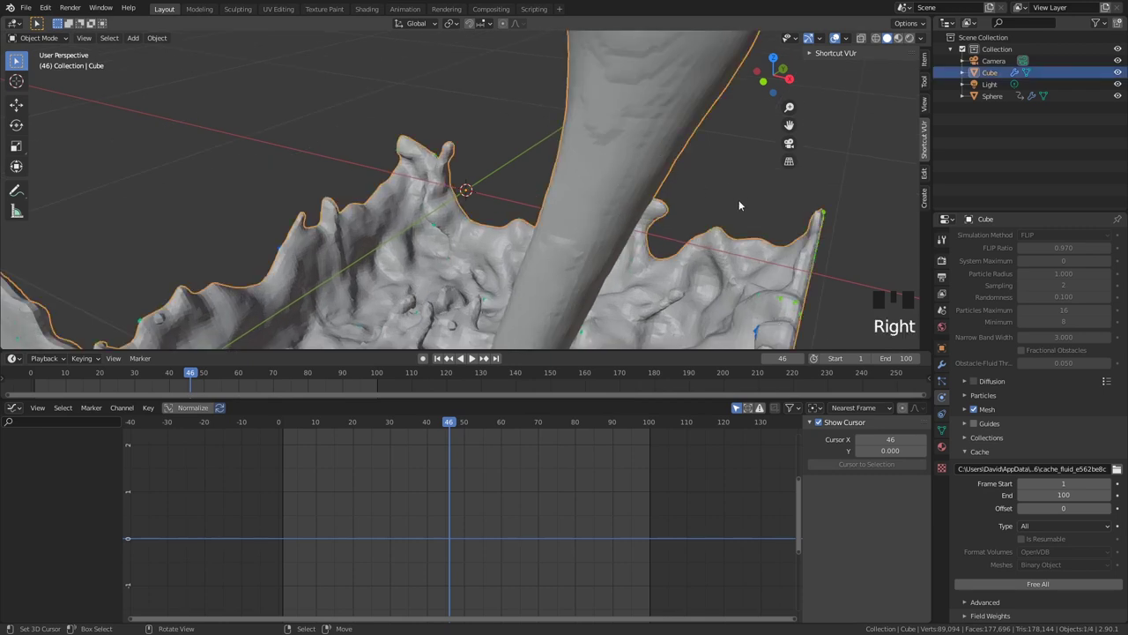
{"action": "key", "text": "w"}
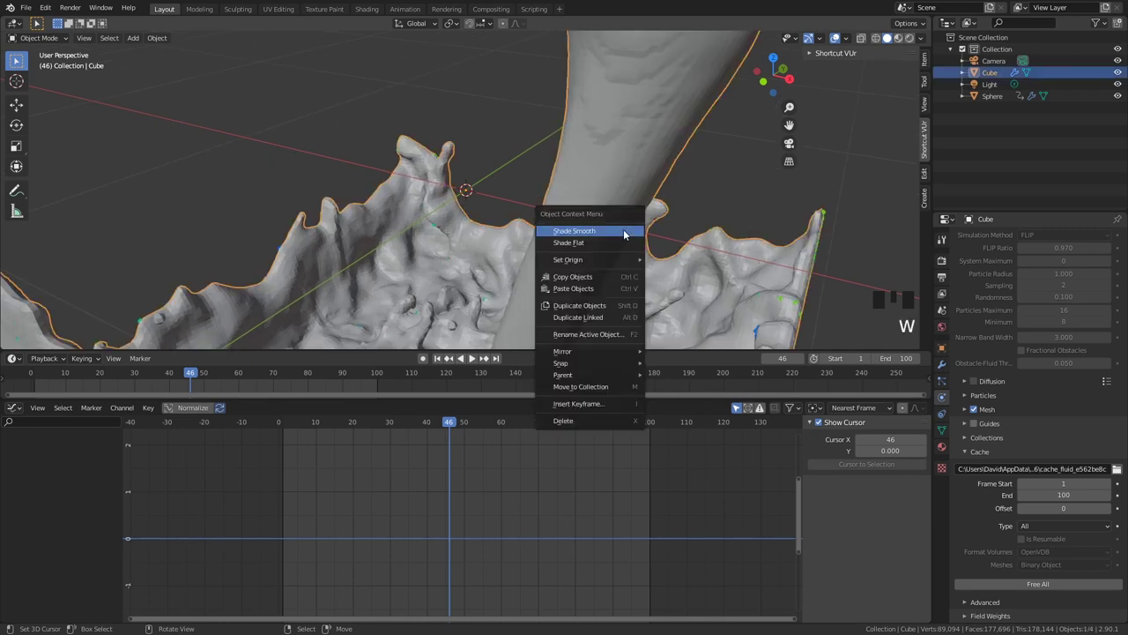
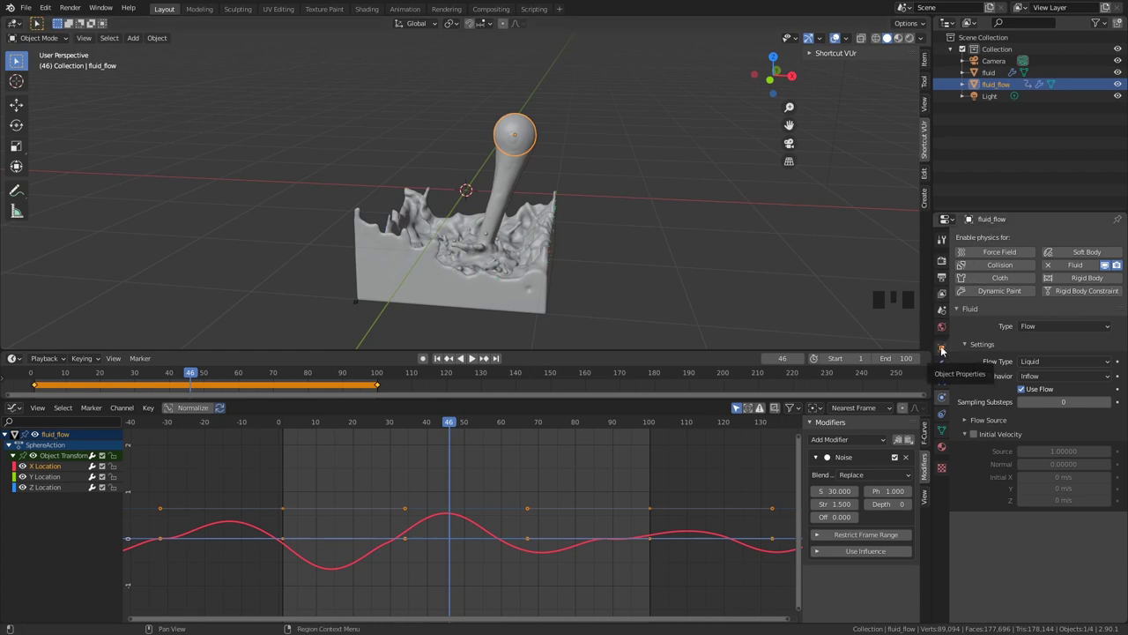
Duplicate the fluid domain with Shift+D and rename the copy wireframe
{"action": "left_click", "coordinate": [946, 349]}
{"action": "left_click_drag", "start_coordinate": [985, 479], "coordinate": [1026, 522]}
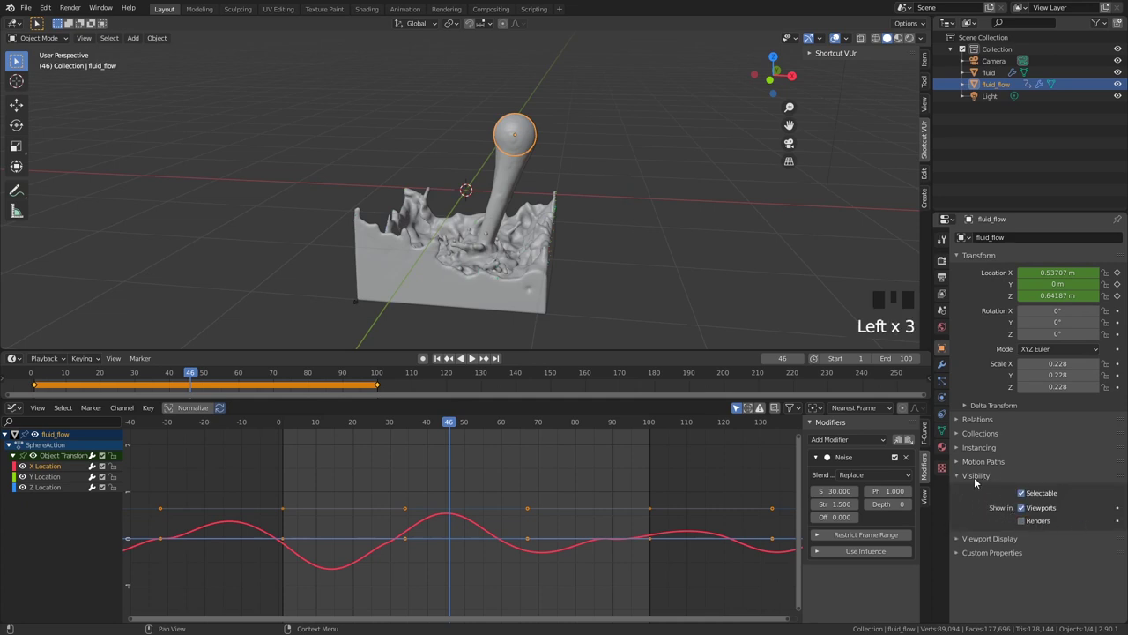
{"action": "left_click_drag", "start_coordinate": [979, 479], "coordinate": [552, 273]}
{"action": "right_click", "coordinate": [551, 273]}
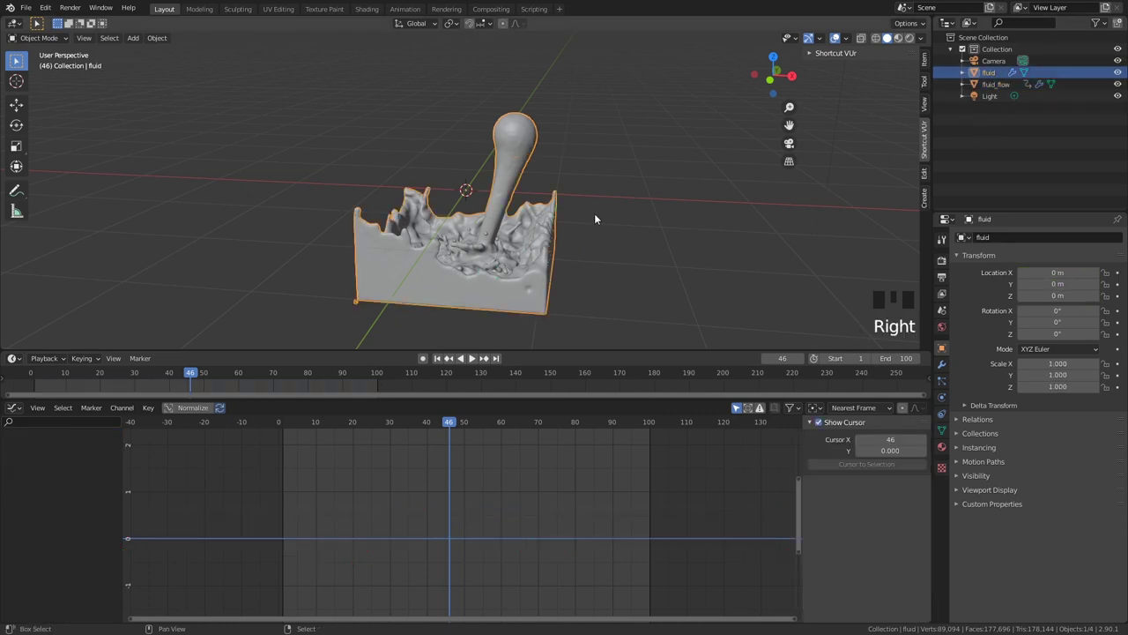
{"action": "key", "text": "shift+d"}
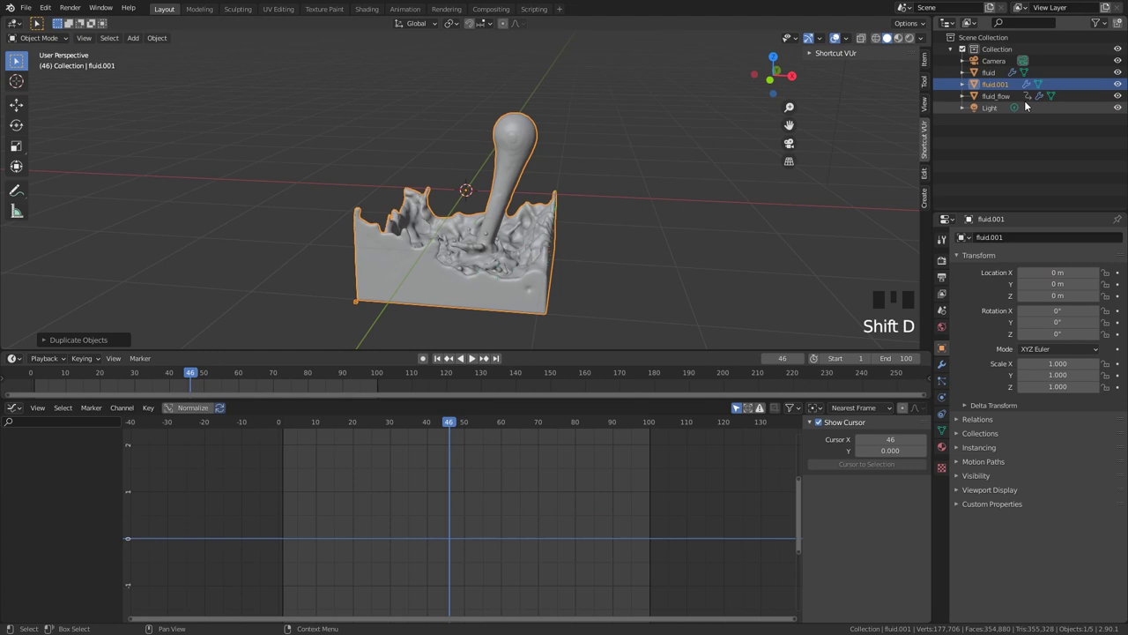
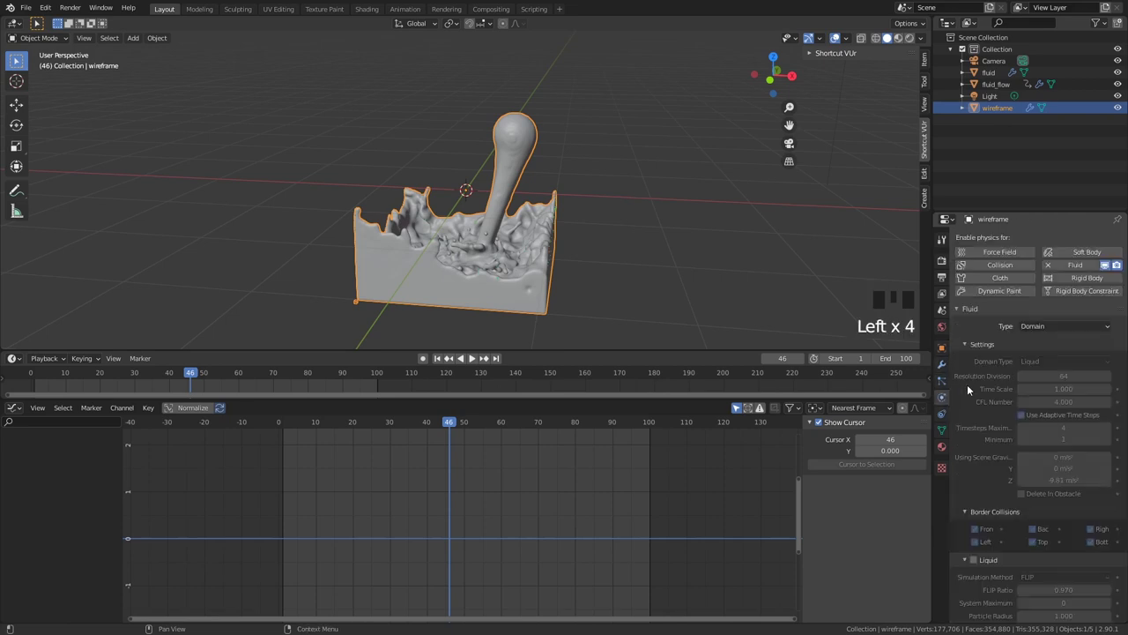
Remove Fluid physics from the duplicate and add a Wireframe modifier with 0.01 m thickness
{"action": "left_click_drag", "start_coordinate": [1050, 266], "coordinate": [950, 364]}
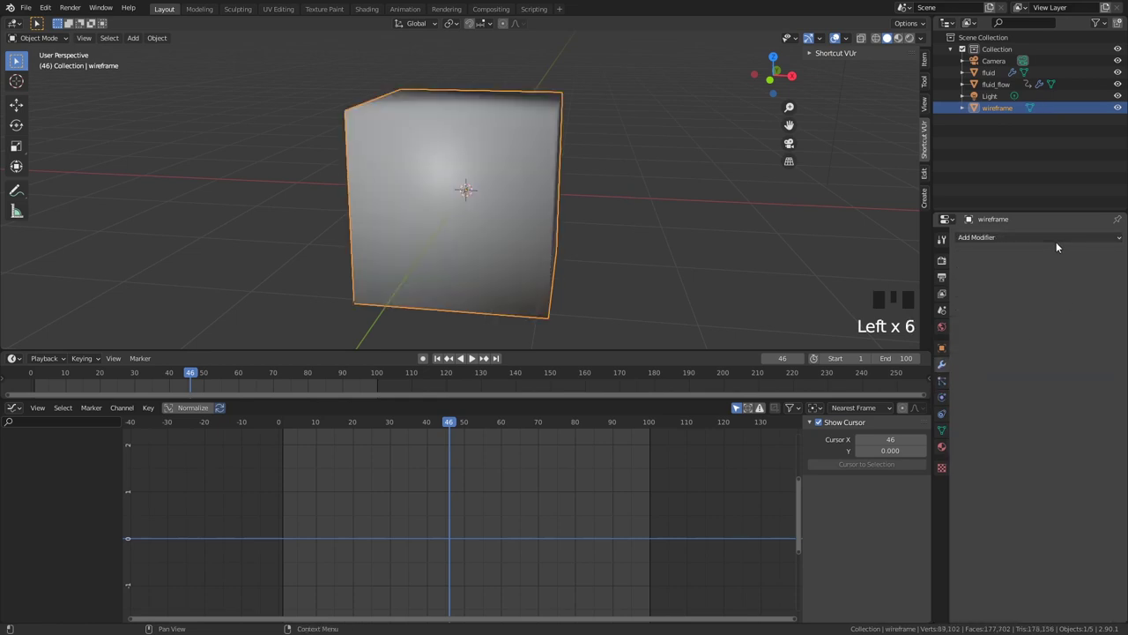
{"action": "left_click_drag", "start_coordinate": [911, 472], "coordinate": [637, 198]}
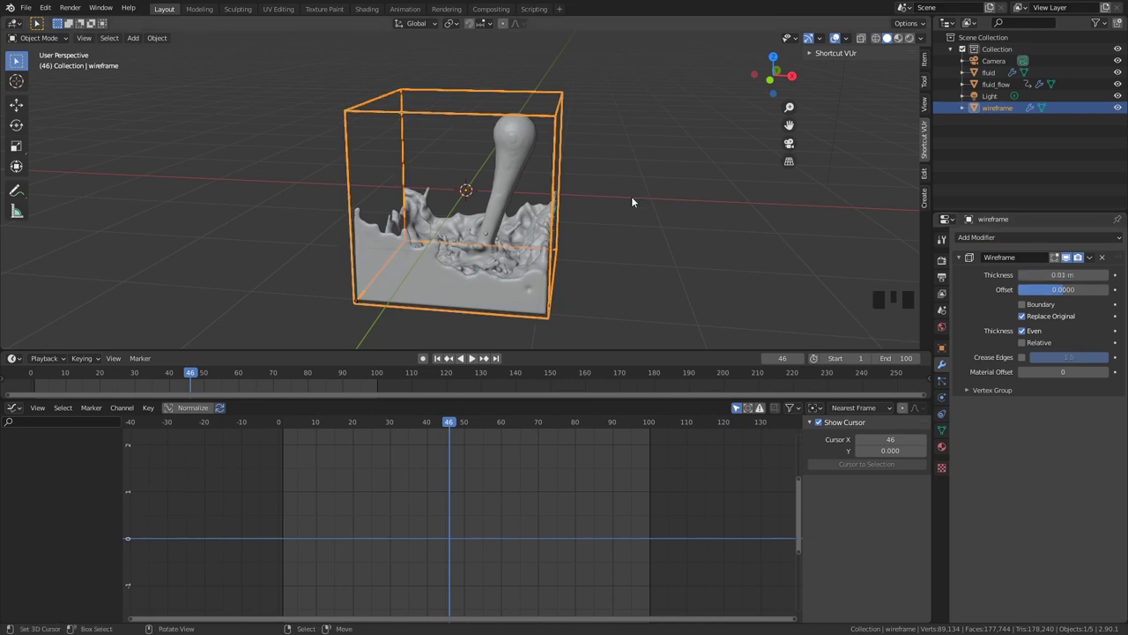
{"action": "left_click_drag", "start_coordinate": [654, 169], "coordinate": [584, 149]}
{"action": "scroll", "scroll_direction": "up", "scroll_amount": 3}
{"action": "right_click", "coordinate": [621, 154]}
{"action": "left_click_drag", "start_coordinate": [622, 160], "coordinate": [582, 119]}
{"action": "right_click", "coordinate": [582, 119]}
{"action": "left_click_drag", "start_coordinate": [600, 222], "coordinate": [559, 129]}
{"action": "scroll", "scroll_direction": "up", "scroll_amount": 3}
Scale the wireframe cage slightly so it encloses the liquid like a glass container
{"action": "key", "text": "s"}
{"action": "scroll", "scroll_direction": "down", "scroll_amount": 3}
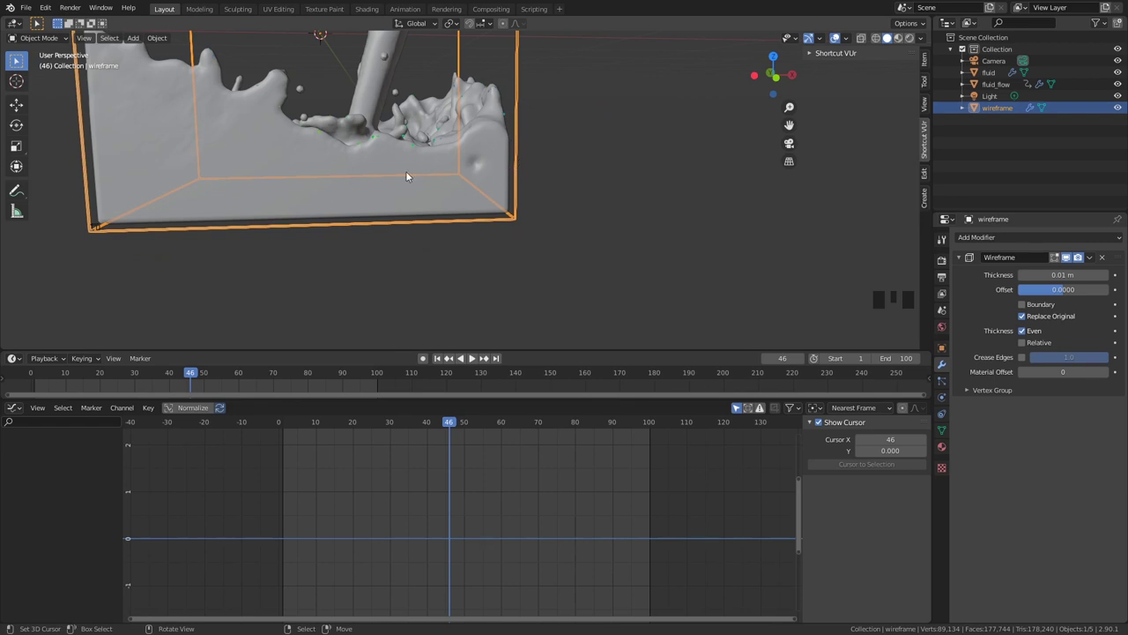
{"action": "right_click", "coordinate": [507, 155]}
{"action": "right_click", "coordinate": [520, 153]}
{"action": "scroll", "scroll_direction": "up", "scroll_amount": 3}
{"action": "left_click_drag", "start_coordinate": [671, 196], "coordinate": [707, 198]}
{"action": "key", "text": "s"}
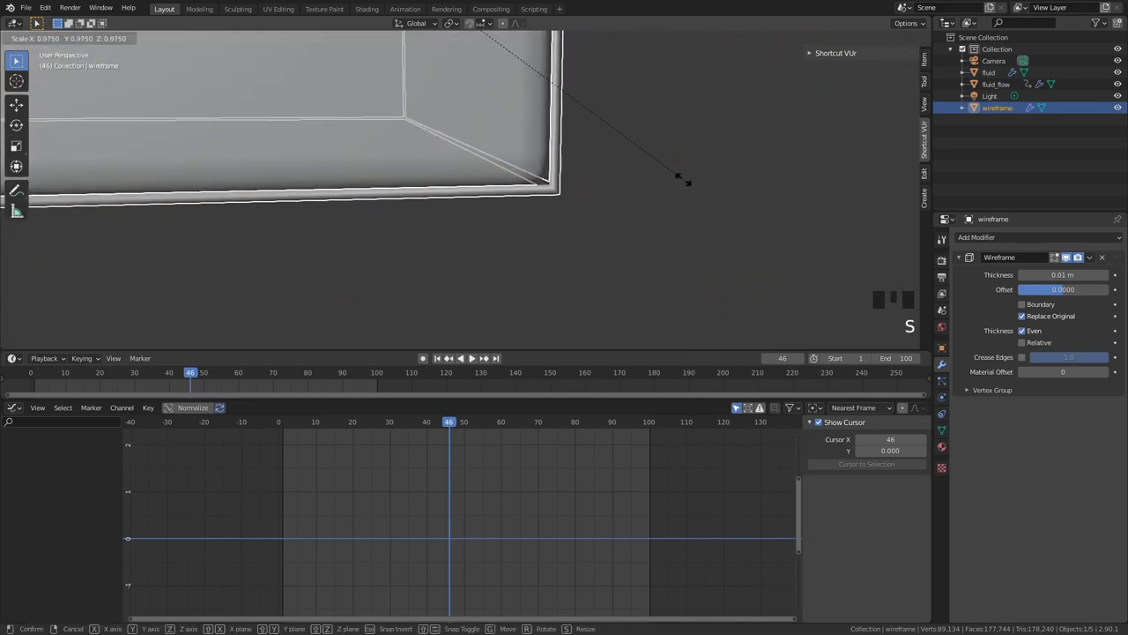
{"action": "right_click", "coordinate": [688, 181]}
{"action": "right_click", "coordinate": [561, 191]}
{"action": "key", "text": "s"}
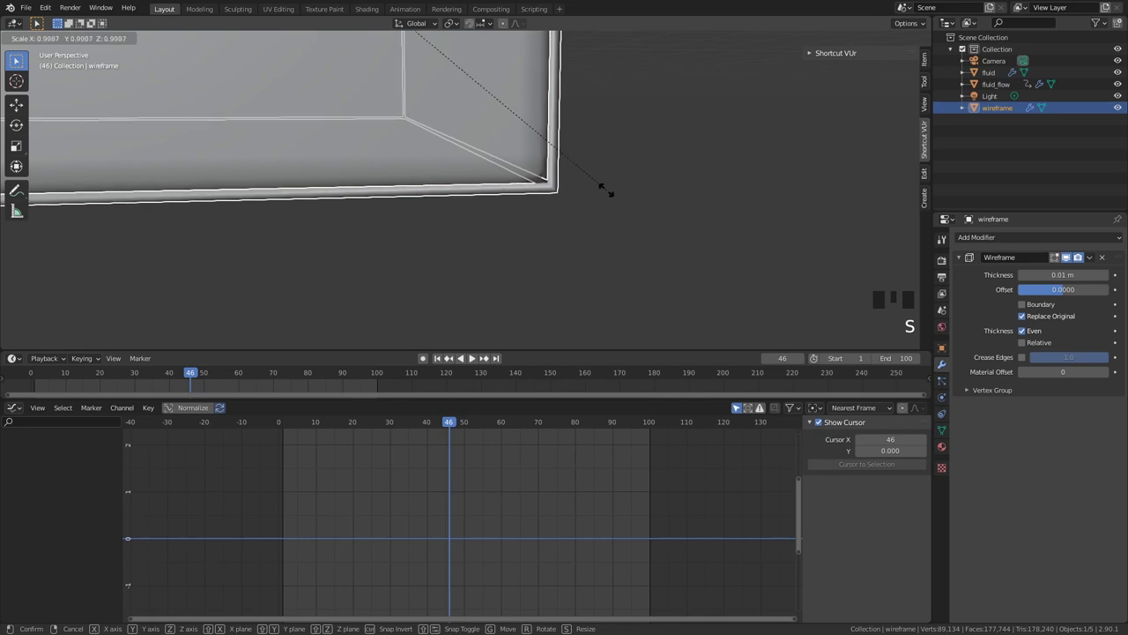
{"action": "right_click", "coordinate": [612, 184]}
Orbit around the container to inspect the thin wireframe cage
{"action": "scroll", "scroll_direction": "down", "scroll_amount": 3}
{"action": "left_click_drag", "start_coordinate": [529, 179], "coordinate": [635, 225]}
{"action": "scroll", "scroll_direction": "down", "scroll_amount": 3}
{"action": "left_click_drag", "start_coordinate": [606, 209], "coordinate": [696, 114]}
{"action": "right_click", "coordinate": [696, 114]}
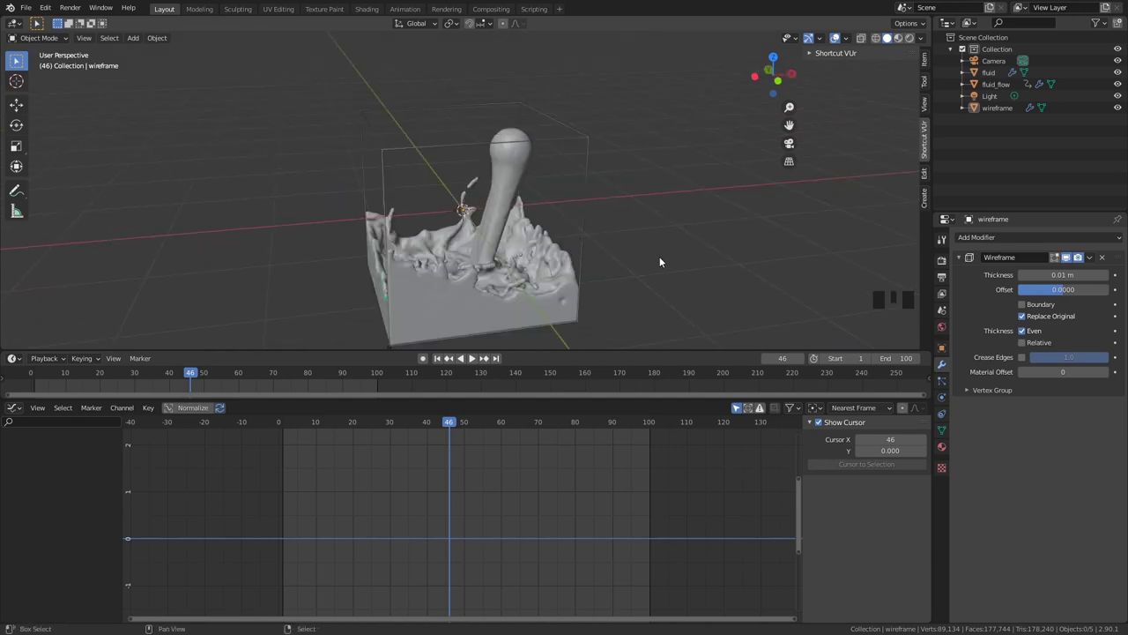
Recentre the 3D cursor and view on the scene origin, ready to add an Empty there
{"action": "key", "text": "shift+c"}
{"action": "left_click_drag", "start_coordinate": [506, 228], "coordinate": [526, 182]}
{"action": "scroll", "scroll_direction": "up", "scroll_amount": 3}
{"action": "left_click_drag", "start_coordinate": [553, 152], "coordinate": [522, 132]}
{"action": "scroll", "scroll_direction": "up", "scroll_amount": 3}
{"action": "left_click_drag", "start_coordinate": [559, 137], "coordinate": [540, 202]}
{"action": "scroll", "scroll_direction": "up", "scroll_amount": 3}
{"action": "left_click_drag", "start_coordinate": [552, 194], "coordinate": [570, 146]}
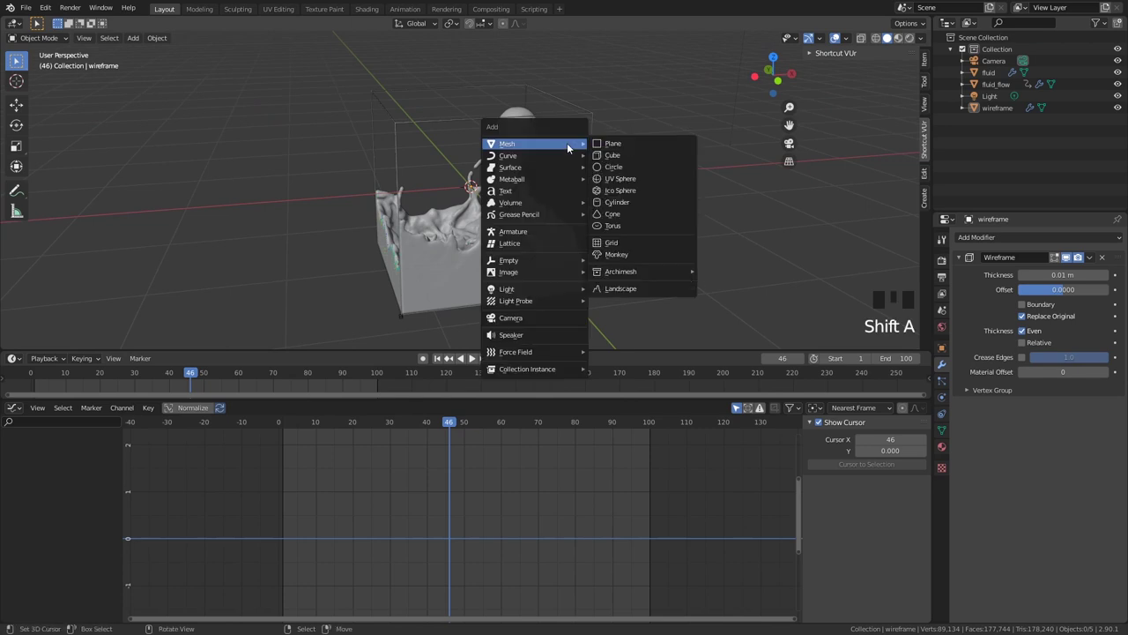